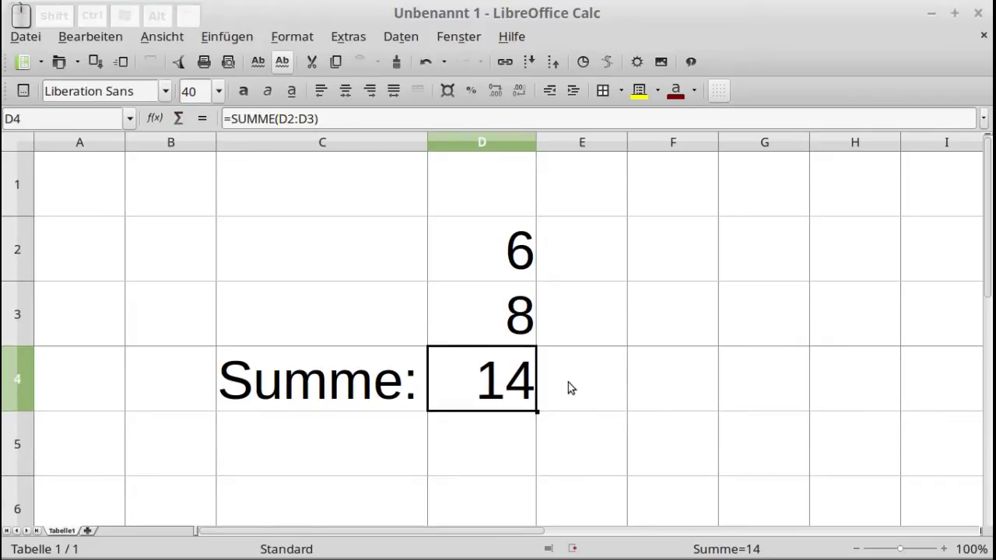
# Step: Set cell D4's font effects to Doppelt for both Überstreichung and Unterstreichung
pyautogui.click(303, 42)
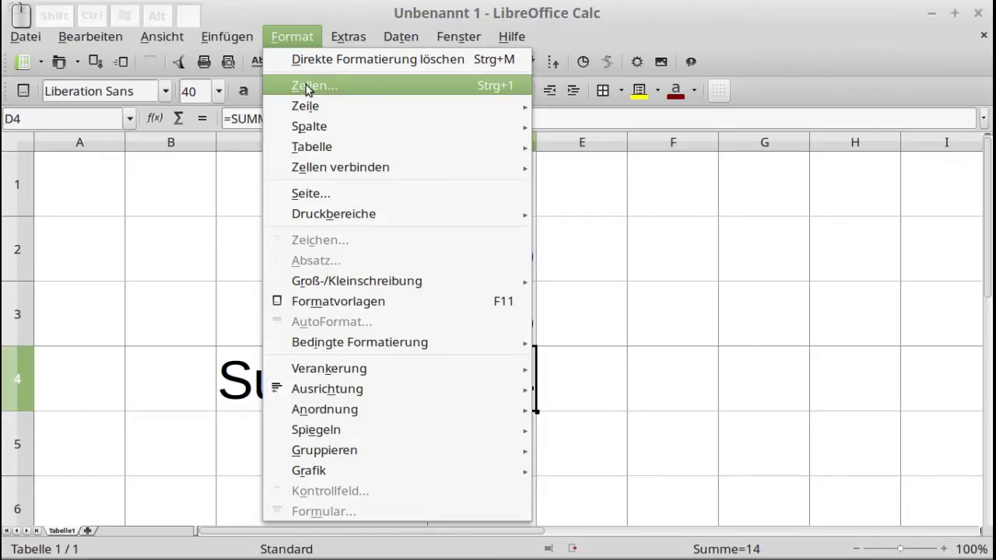
pyautogui.click(375, 93)
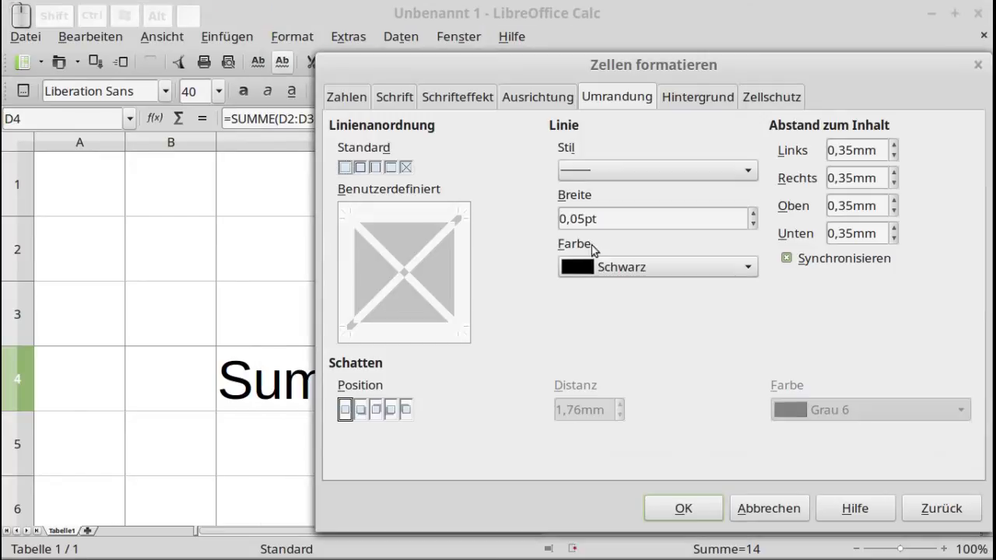
pyautogui.click(479, 105)
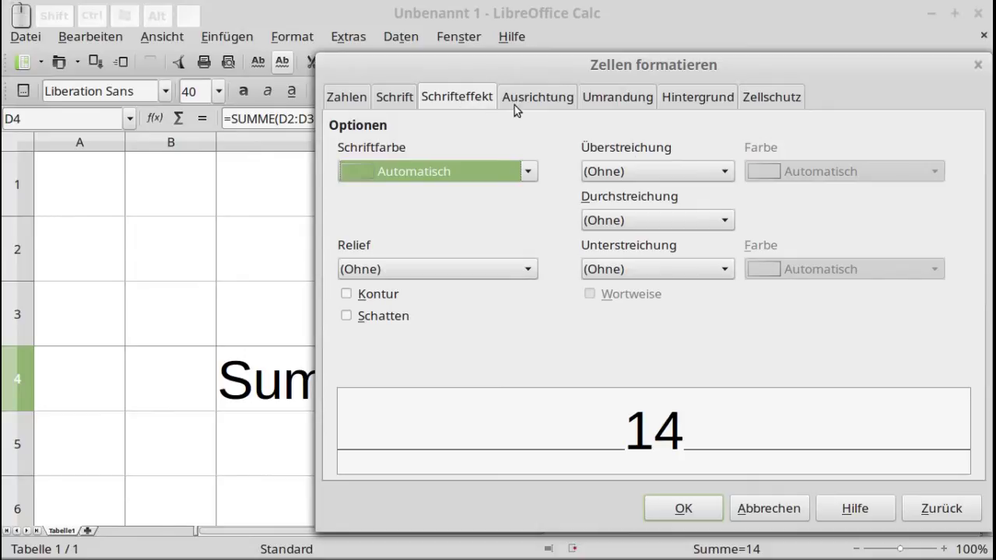
pyautogui.click(646, 175)
pyautogui.click(649, 236)
pyautogui.click(656, 276)
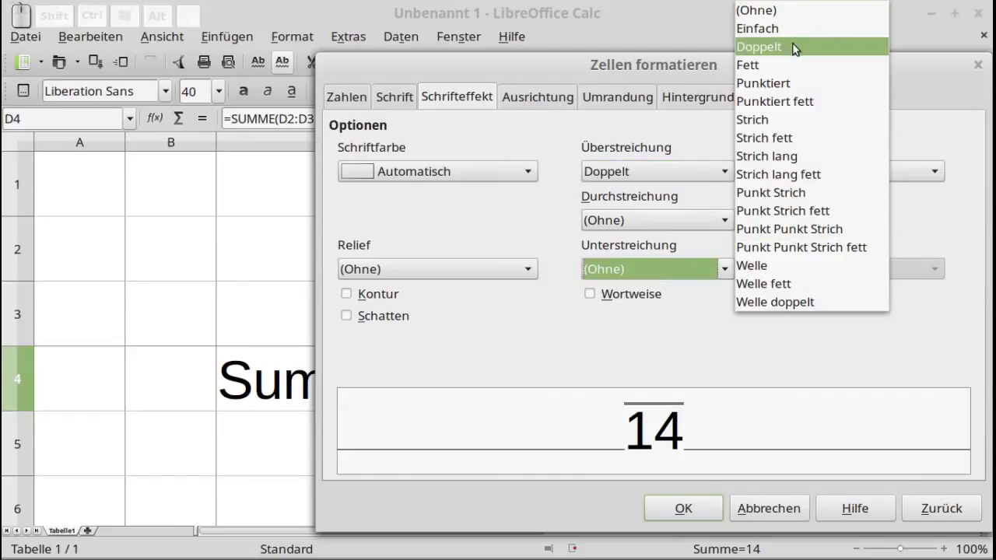
pyautogui.click(817, 52)
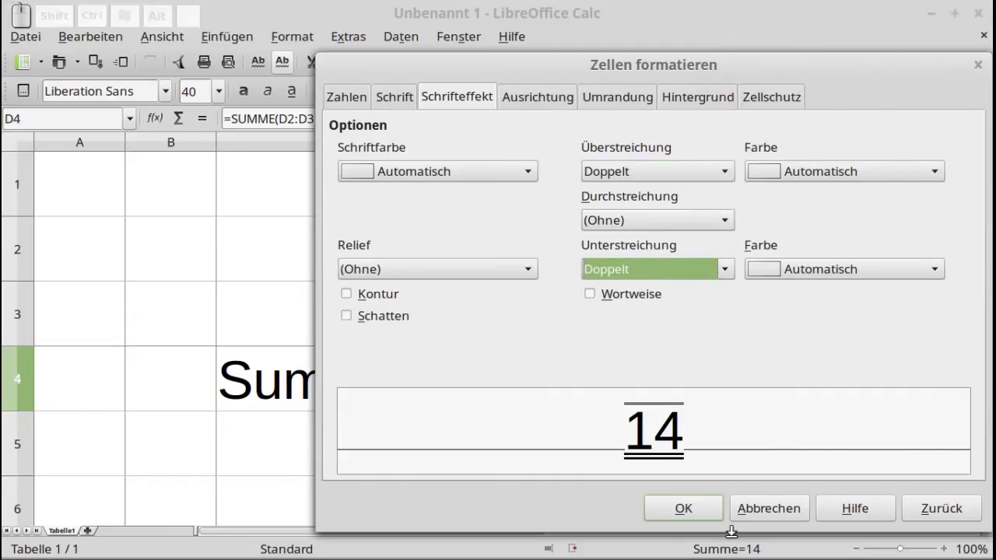
pyautogui.click(709, 517)
# Step: Select nearby cells and return to the sum cell D4 to view the result
pyautogui.click(632, 372)
pyautogui.click(736, 383)
pyautogui.click(592, 392)
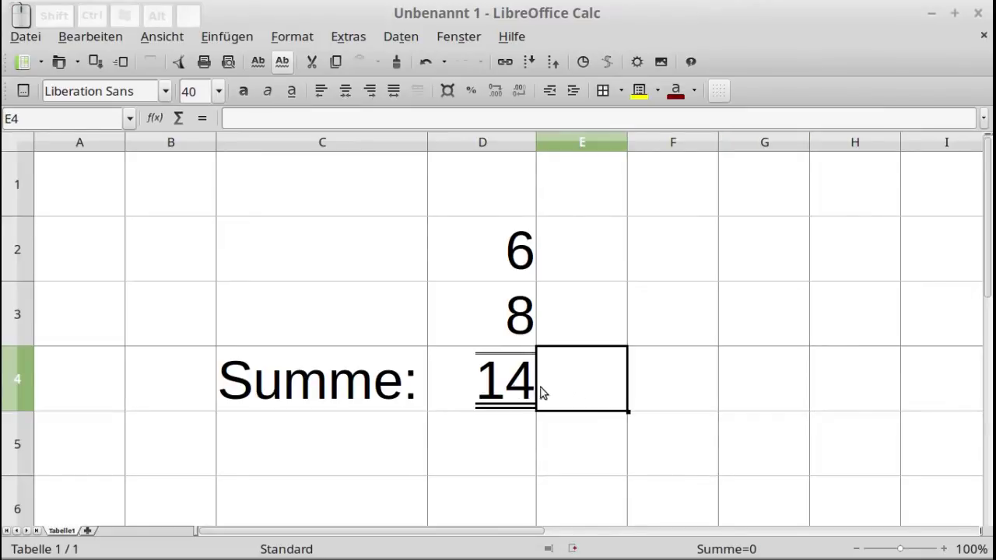
pyautogui.click(512, 390)
# Step: Undo the double over- and underline on the sum 14 and reselect D4
pyautogui.click(430, 68)
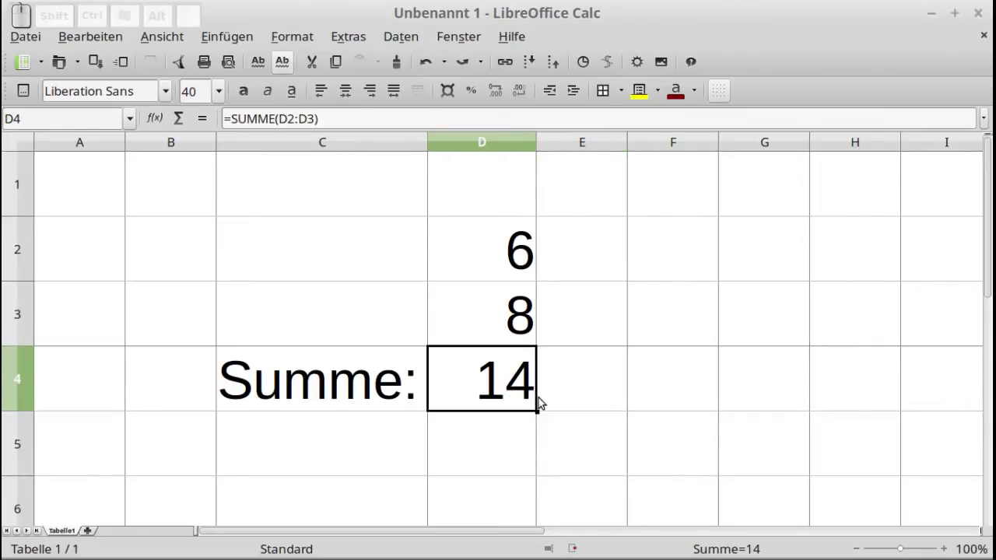
pyautogui.click(502, 381)
# Step: Give D4 double-line top and bottom borders via the Umrandung settings
pyautogui.click(303, 42)
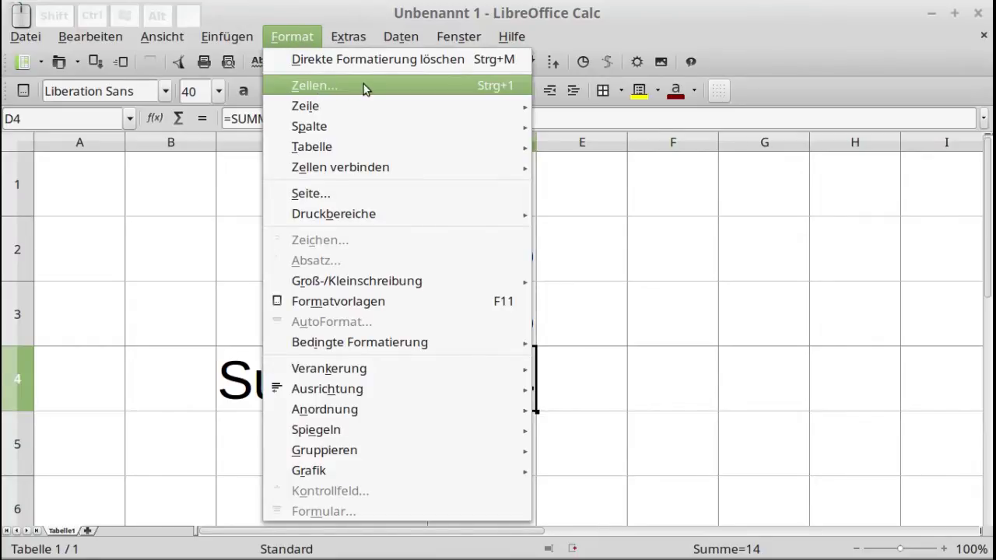
pyautogui.click(362, 88)
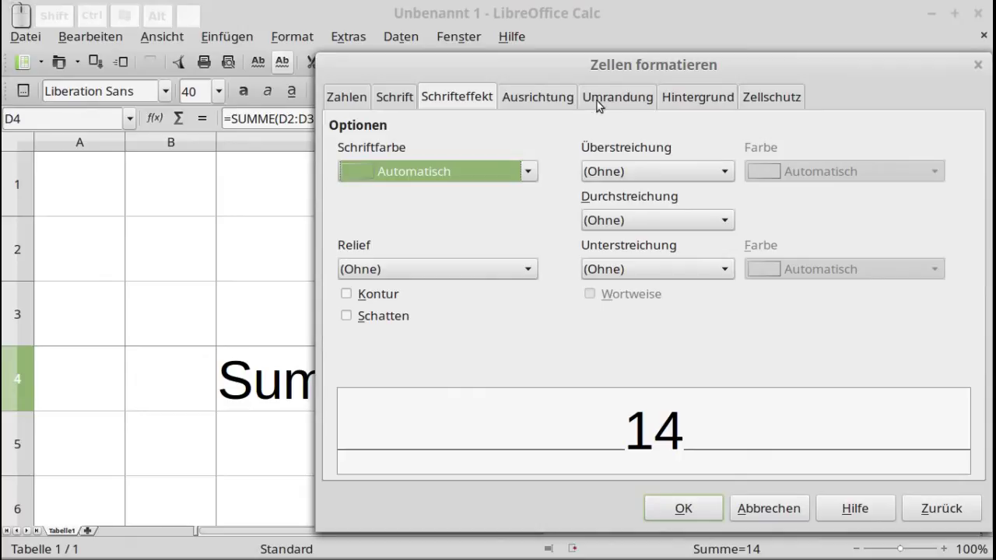
pyautogui.click(609, 98)
pyautogui.click(617, 173)
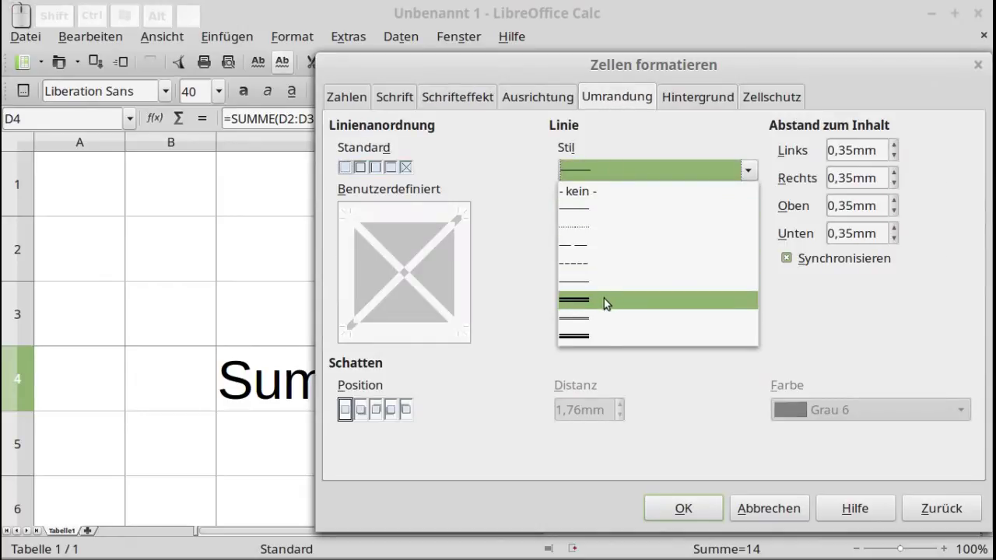
pyautogui.click(605, 305)
pyautogui.click(397, 218)
pyautogui.click(422, 331)
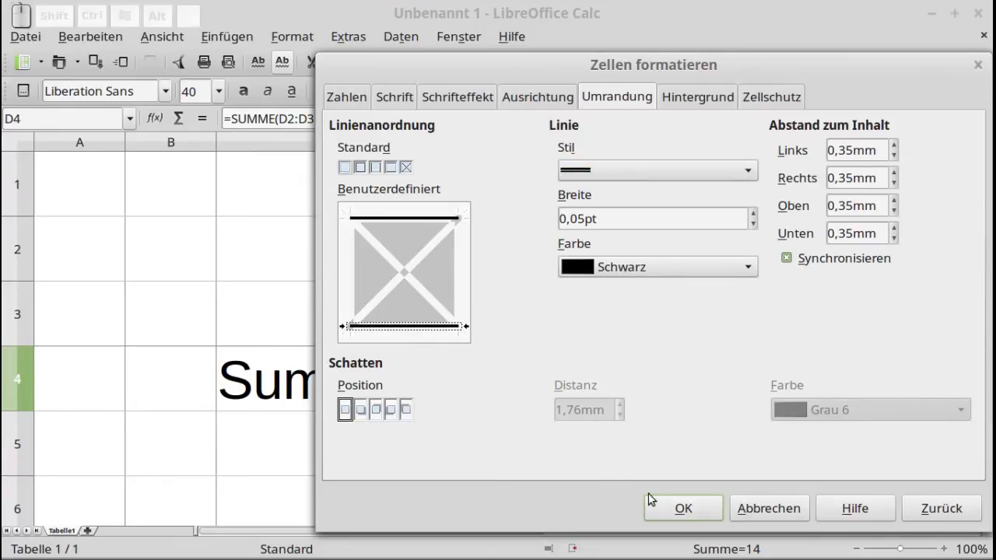
pyautogui.click(698, 512)
# Step: Deselect to check the bordered 14, then select empty cell F4
pyautogui.click(616, 389)
pyautogui.click(682, 387)
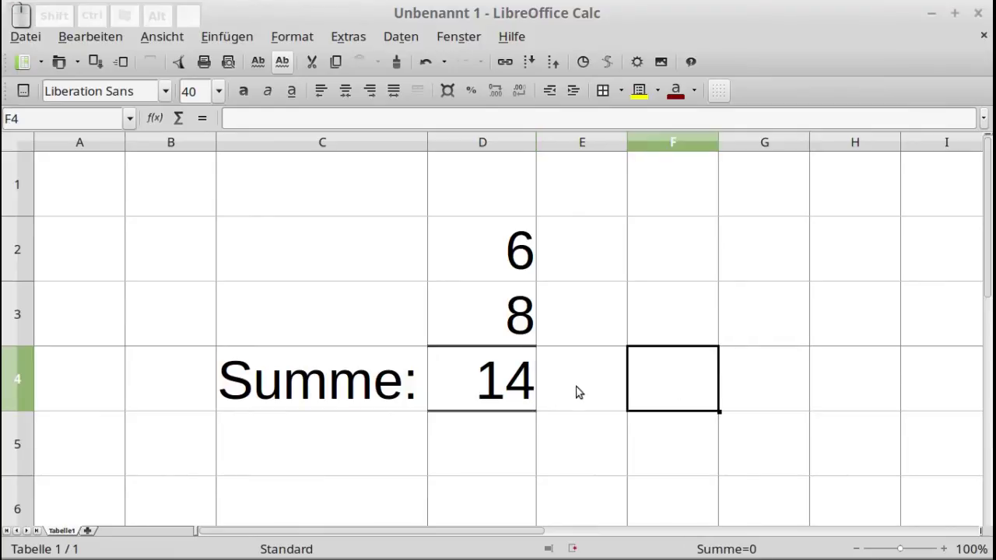
pyautogui.click(499, 383)
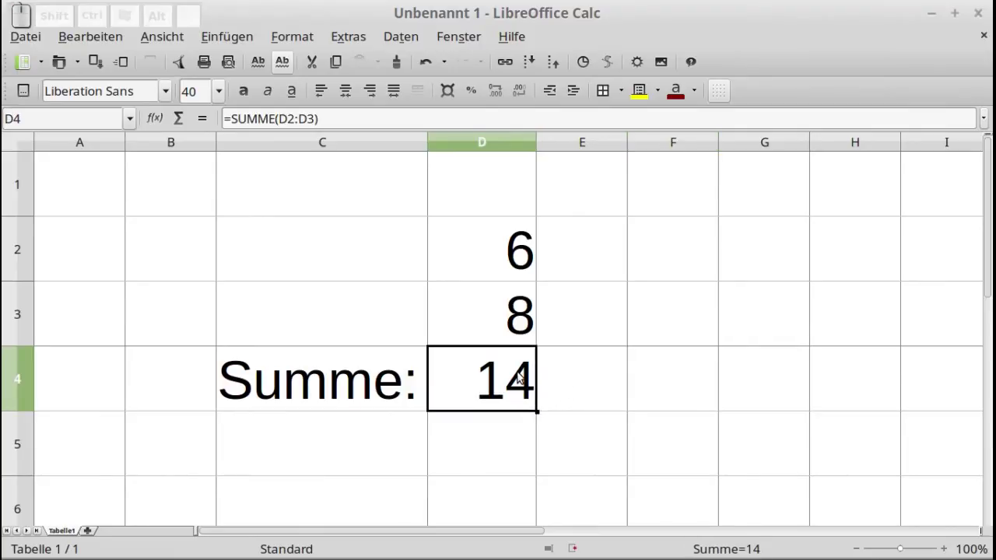
pyautogui.click(675, 381)
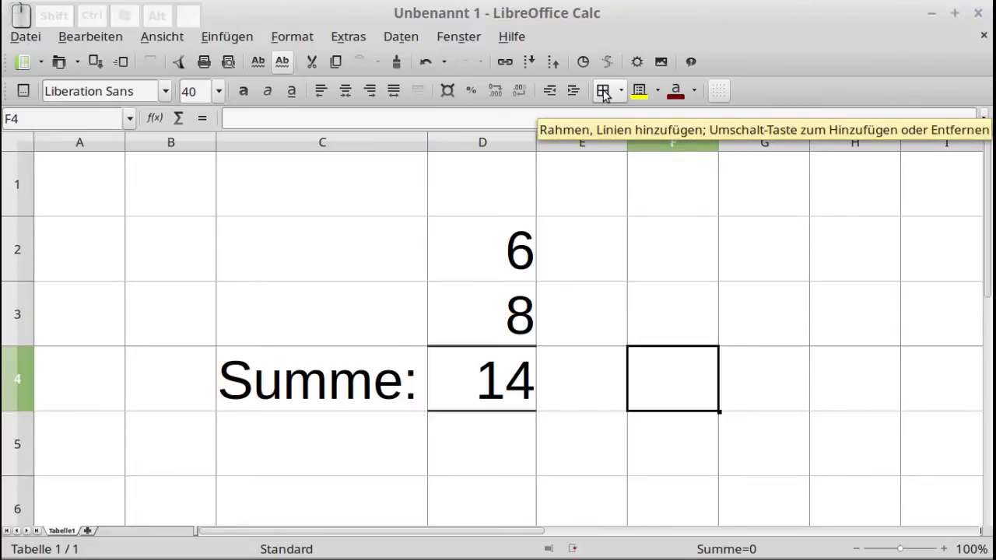
# Step: Enable the Linienstil command in the formatting toolbar's customization list
pyautogui.moveTo(606, 95); pyautogui.dragTo(606, 95)
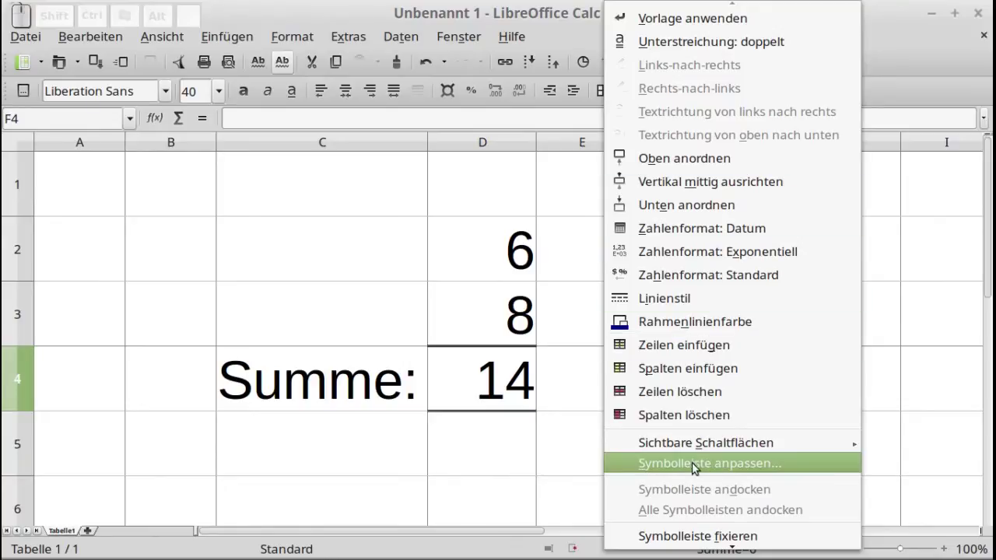
pyautogui.click(715, 470)
pyautogui.moveTo(574, 242); pyautogui.dragTo(393, 407)
pyautogui.click(351, 378)
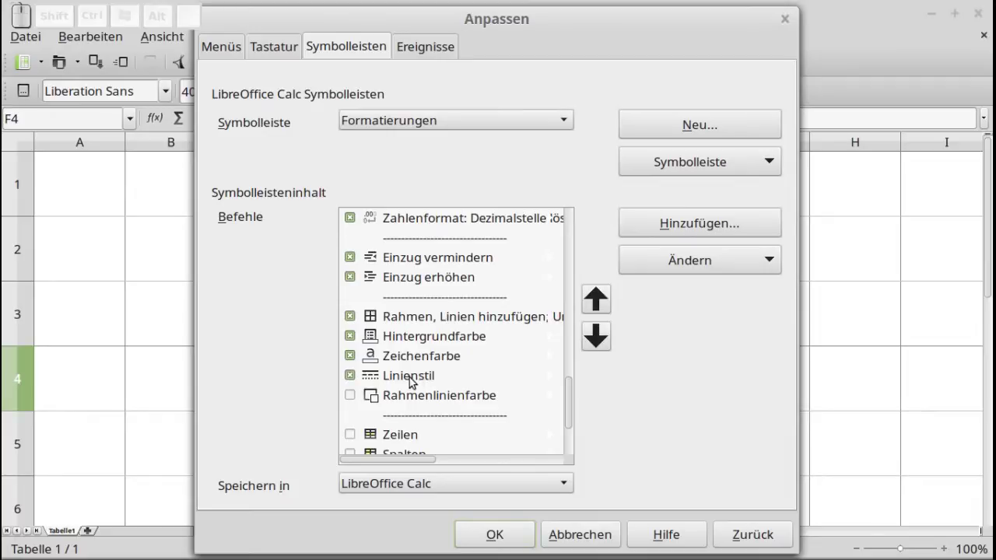
# Step: Confirm the customization and bring up the border choices for cell F4
pyautogui.click(500, 538)
pyautogui.click(776, 381)
pyautogui.click(687, 377)
pyautogui.click(614, 98)
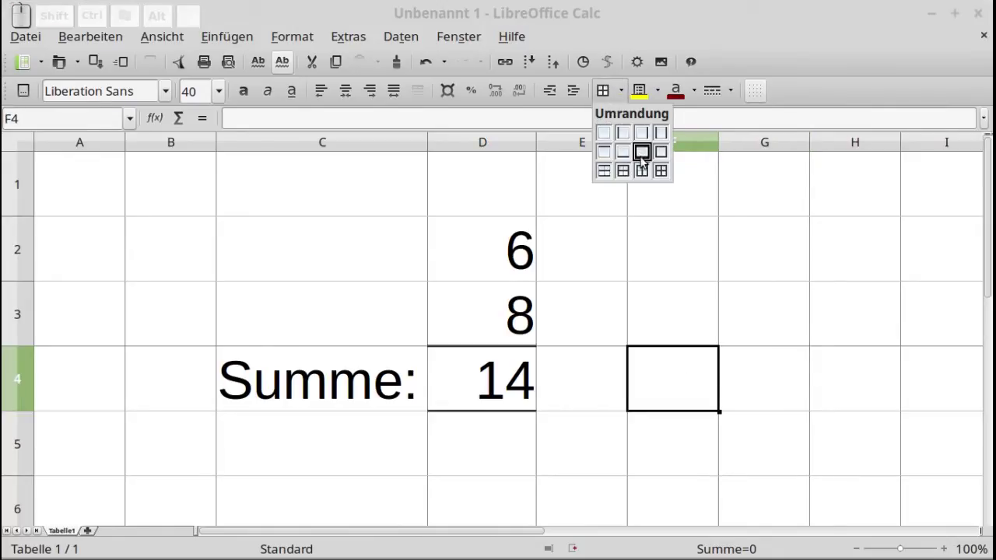
# Step: Apply a full outline border to empty cell F4 and reselect it
pyautogui.click(648, 160)
pyautogui.click(708, 386)
pyautogui.click(789, 391)
pyautogui.click(678, 378)
# Step: Pick a double line from the toolbar's border style list, redrawing F4's outline thicker
pyautogui.click(719, 92)
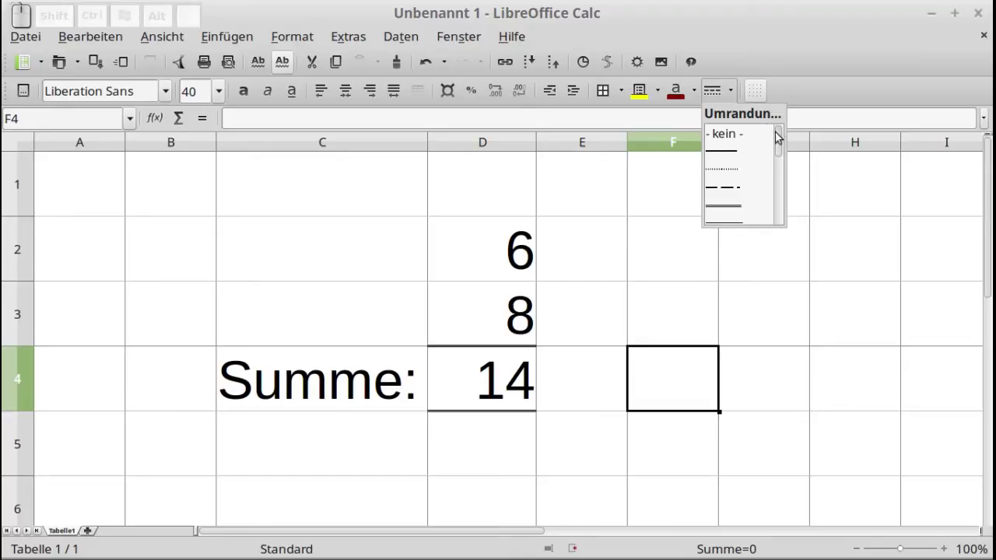
pyautogui.moveTo(786, 142); pyautogui.dragTo(781, 149)
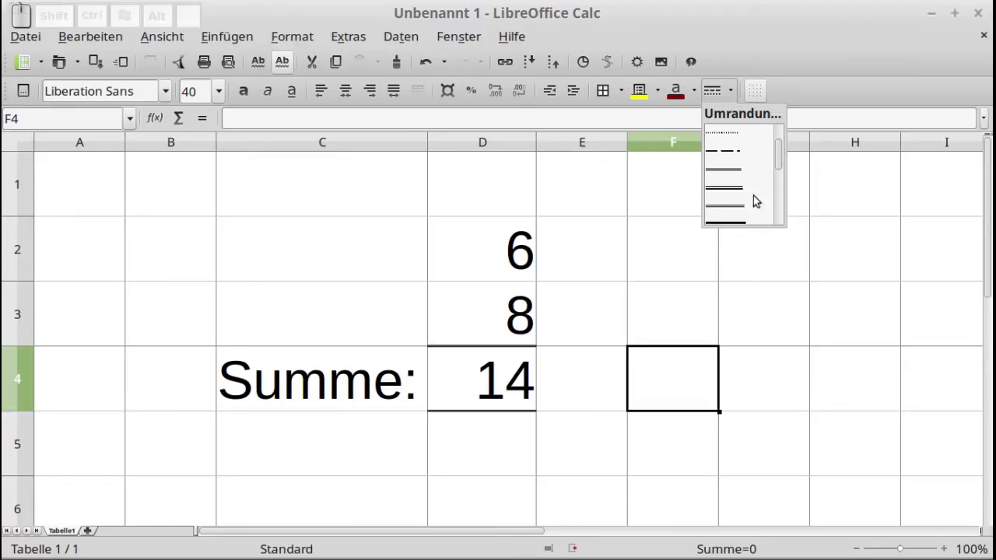
pyautogui.click(741, 193)
pyautogui.click(792, 456)
pyautogui.click(684, 382)
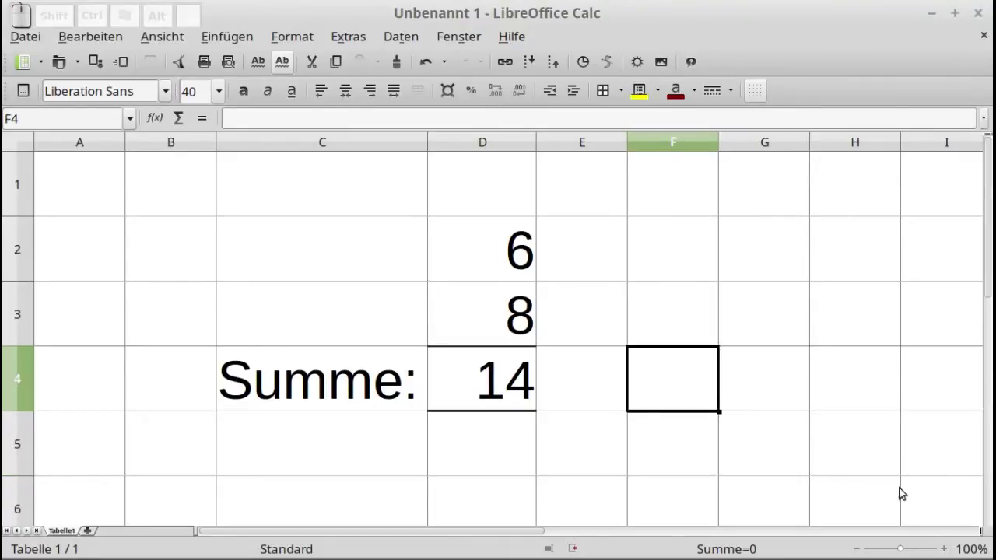
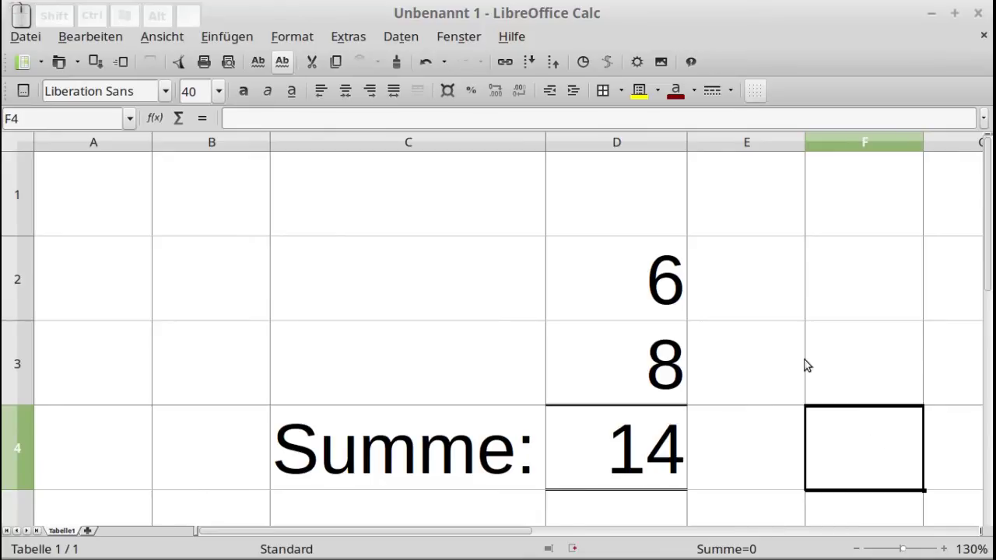
# Step: Zoom the sheet in with the status-bar slider to inspect F4's and D4's borders
pyautogui.click(813, 358)
pyautogui.click(861, 443)
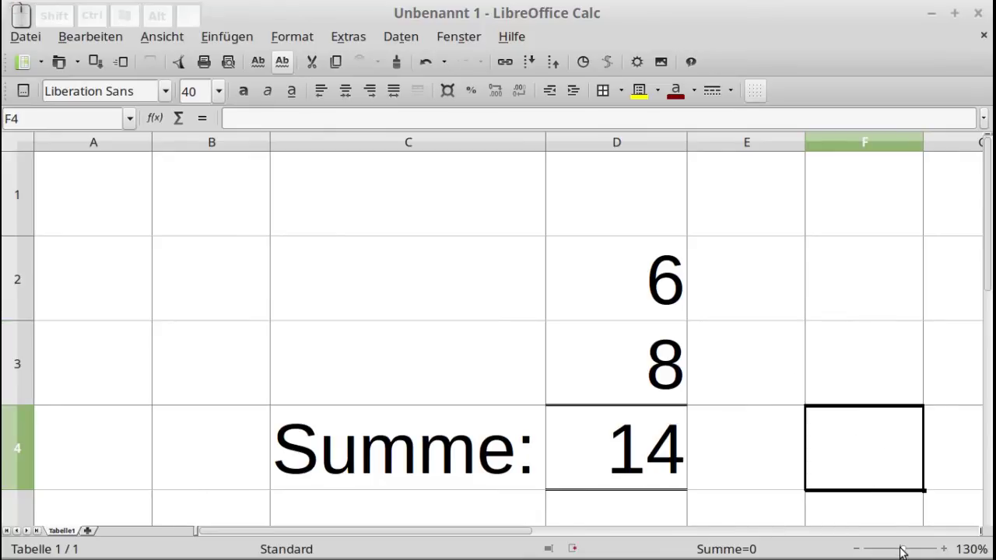
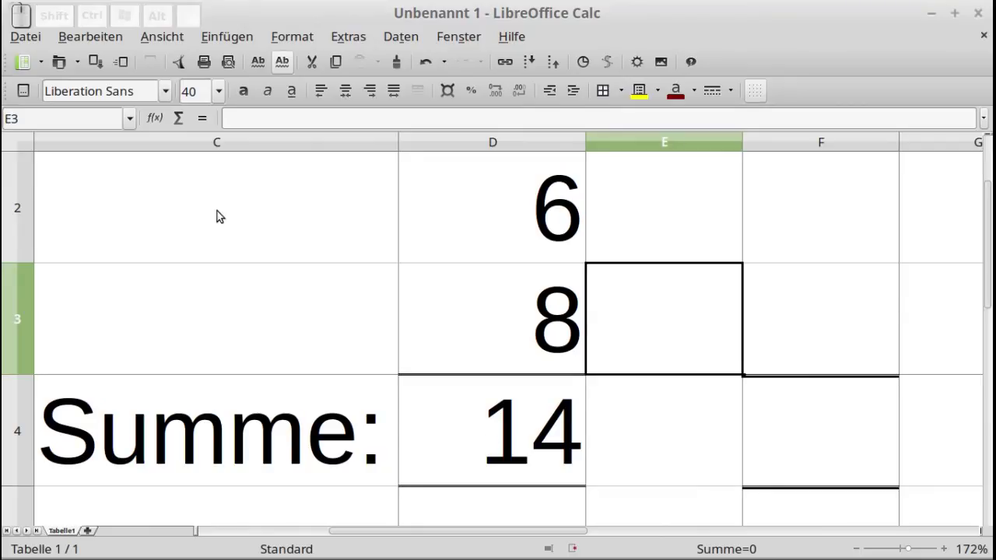
# Step: Switch to Seitenansicht and jump to the last printed page
pyautogui.click(26, 41)
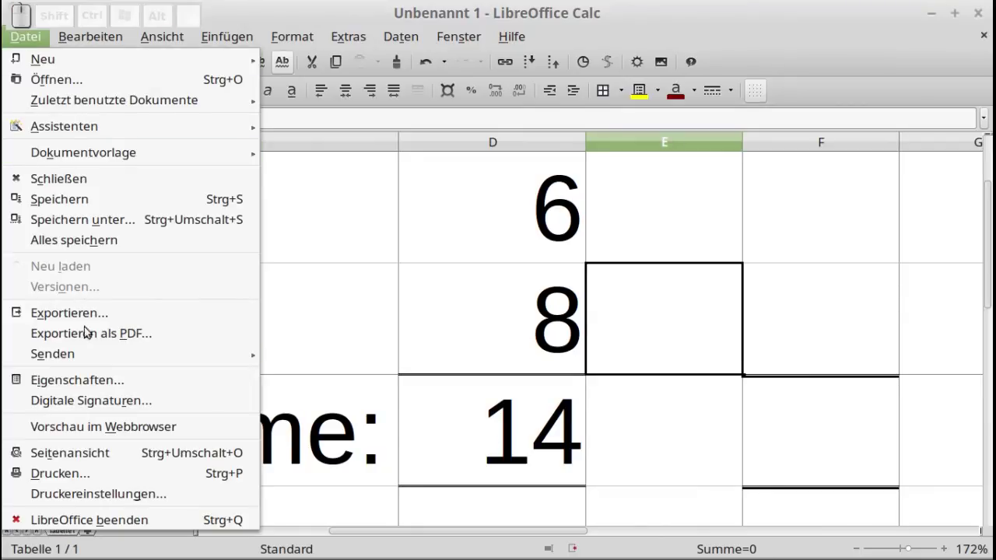
pyautogui.click(129, 461)
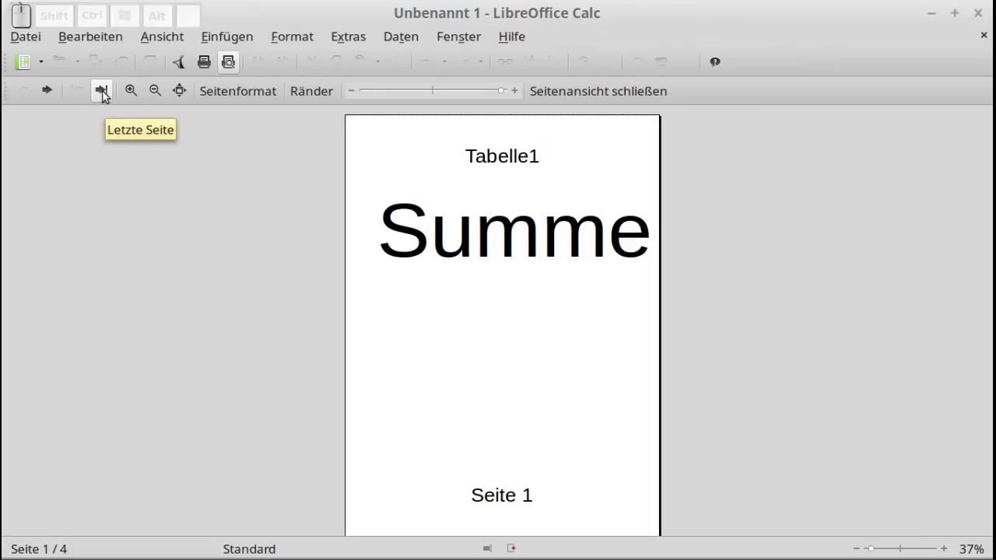
pyautogui.click(108, 97)
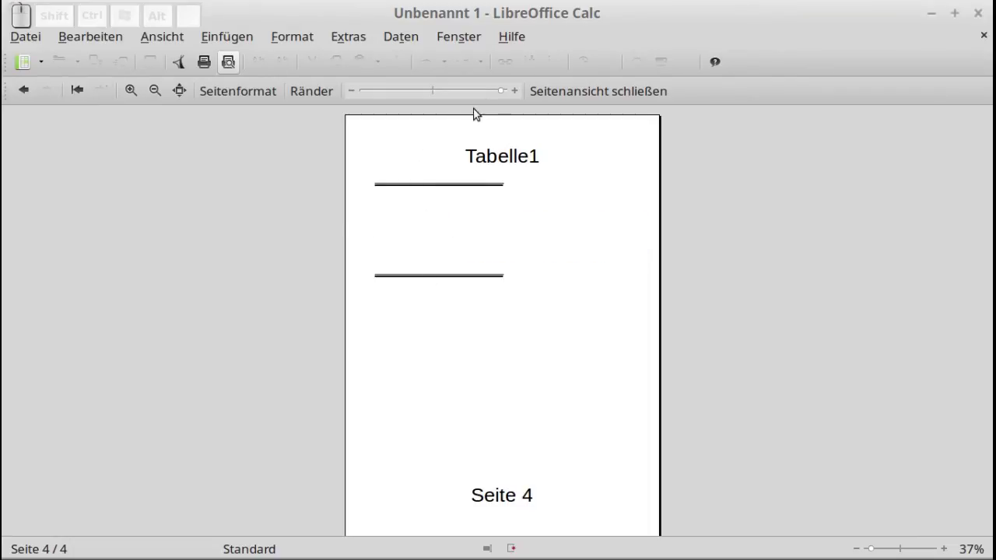
# Step: Adjust the Skalierungsfaktor slider down and back up so the preview spans four pages
pyautogui.click(504, 96)
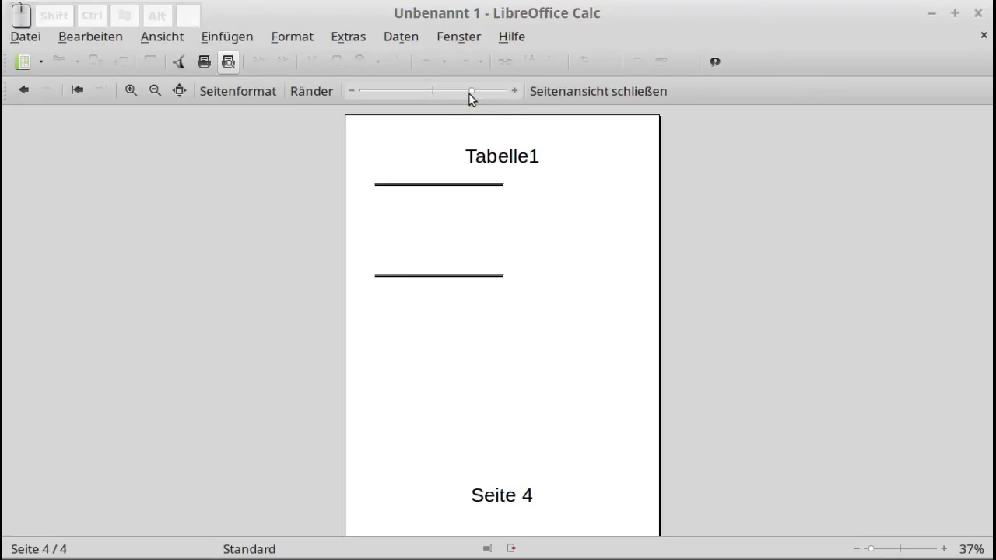
pyautogui.click(472, 100)
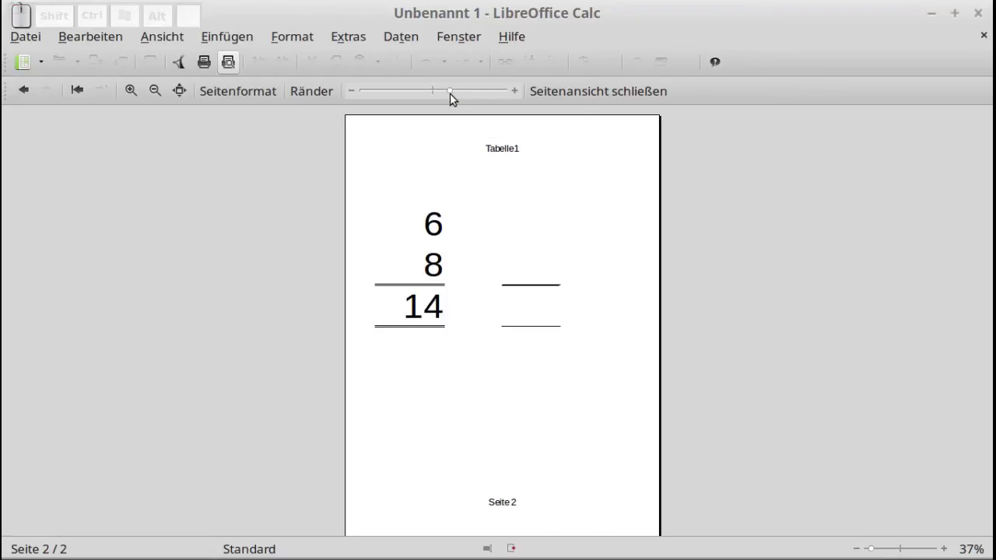
pyautogui.click(459, 98)
pyautogui.click(469, 98)
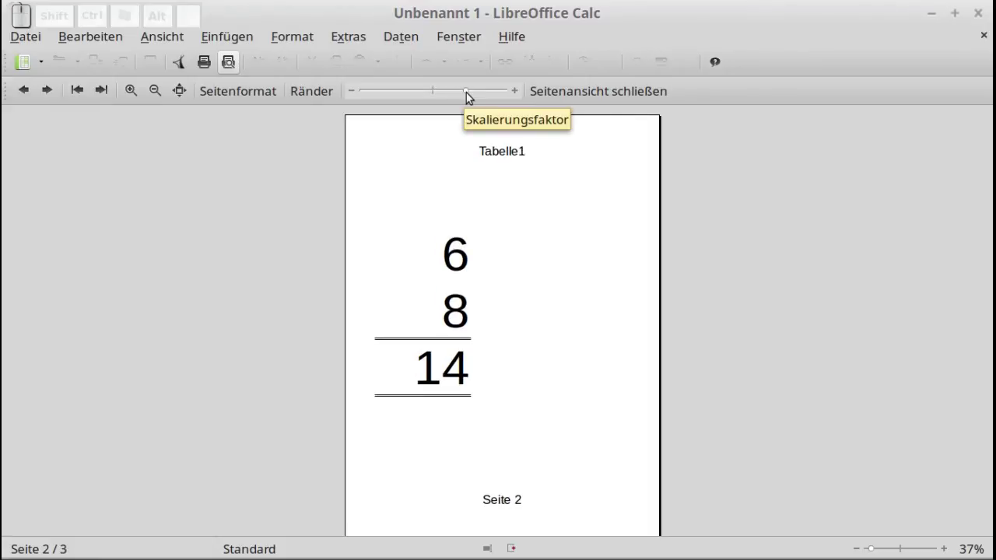
pyautogui.click(473, 99)
pyautogui.click(471, 99)
pyautogui.click(482, 97)
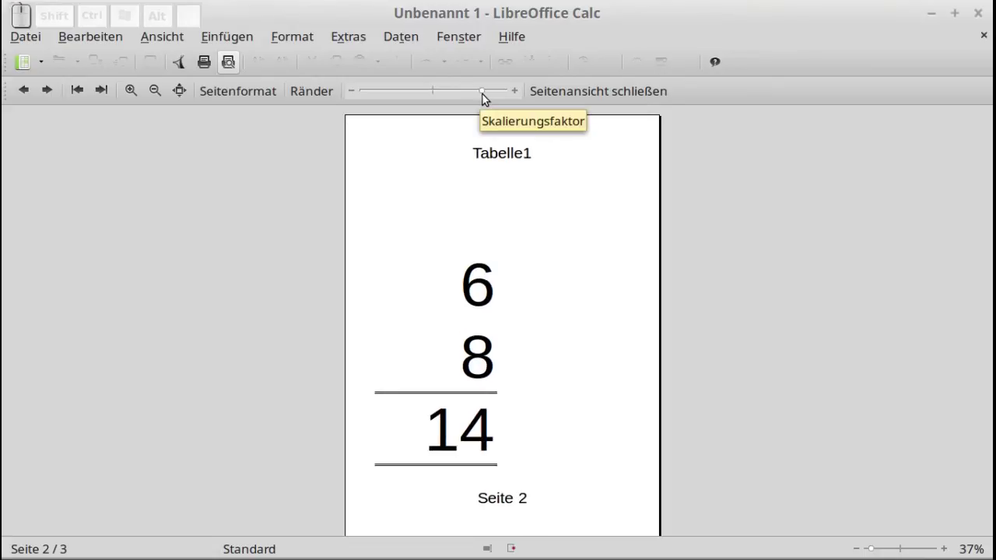
pyautogui.click(488, 100)
pyautogui.moveTo(495, 98); pyautogui.dragTo(499, 101)
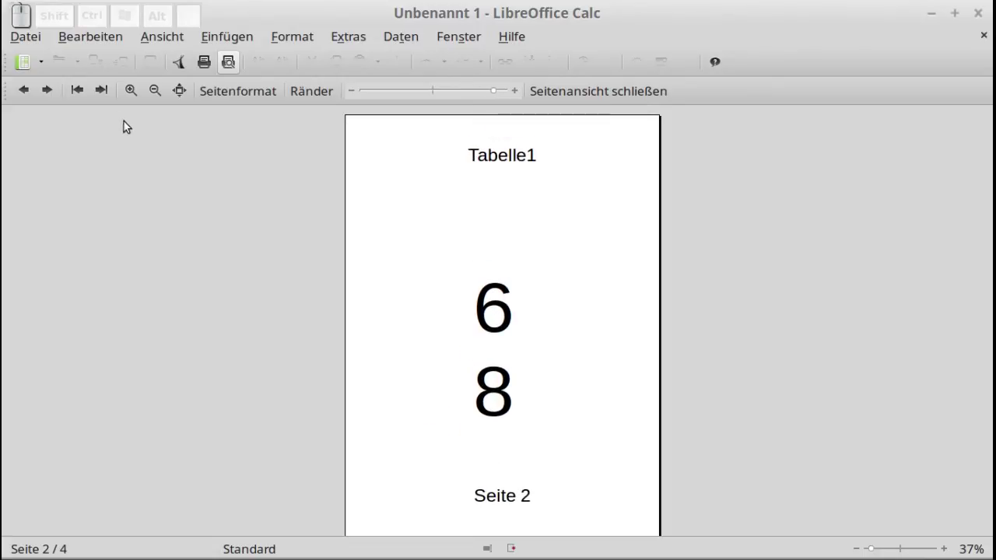
# Step: Go to page 4 and zoom the preview out and in to check the double border lines
pyautogui.click(114, 96)
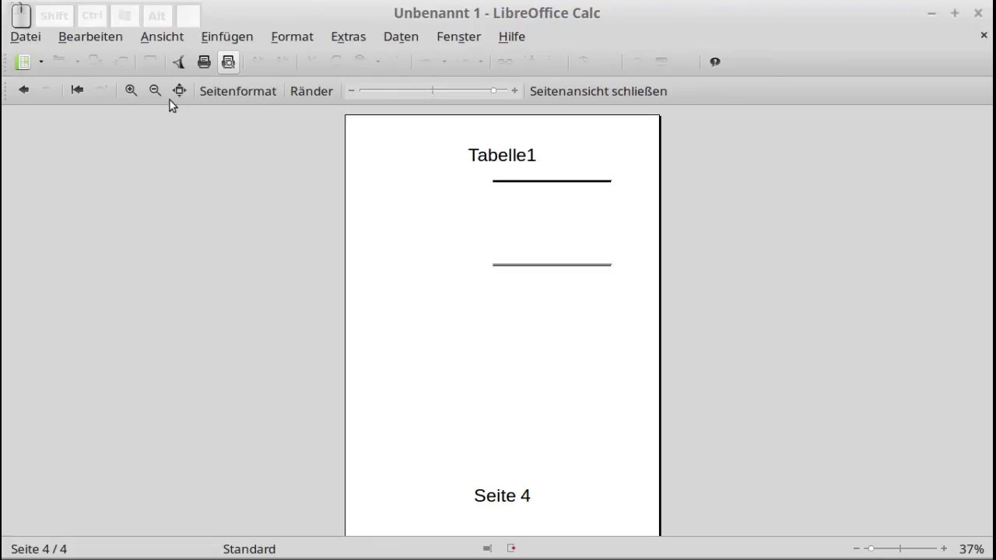
pyautogui.click(162, 95)
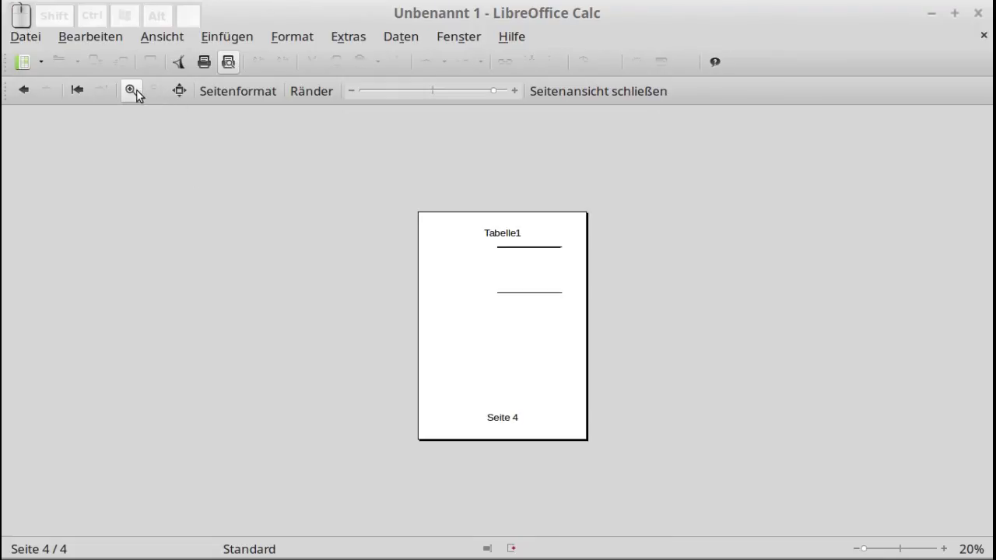
pyautogui.click(133, 94)
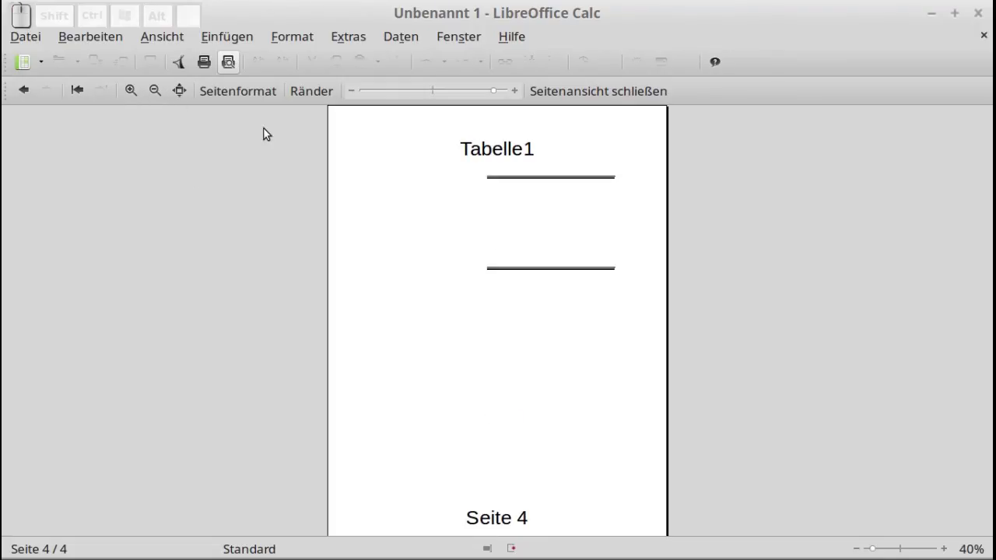